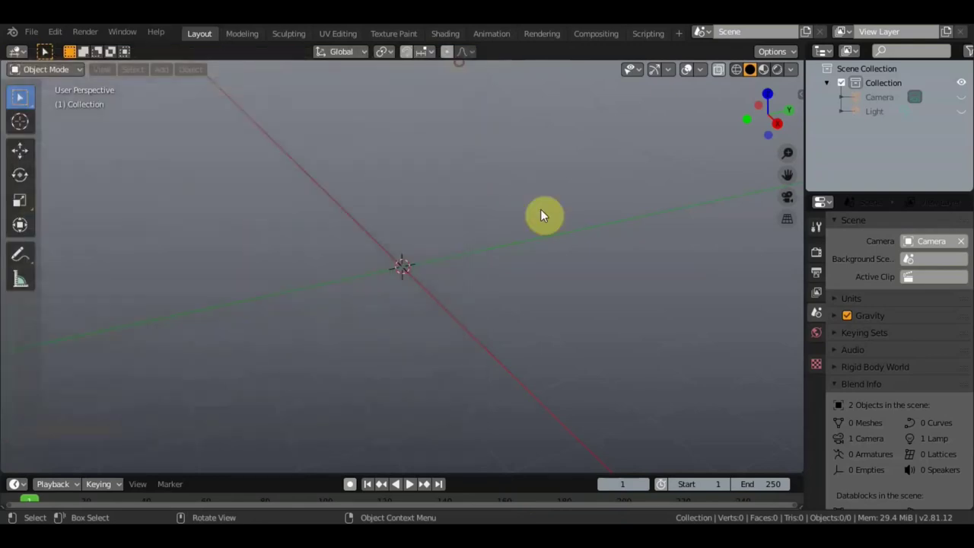
# - Show the sidebar and switch to the Building Tools panel
pyautogui.press('n')
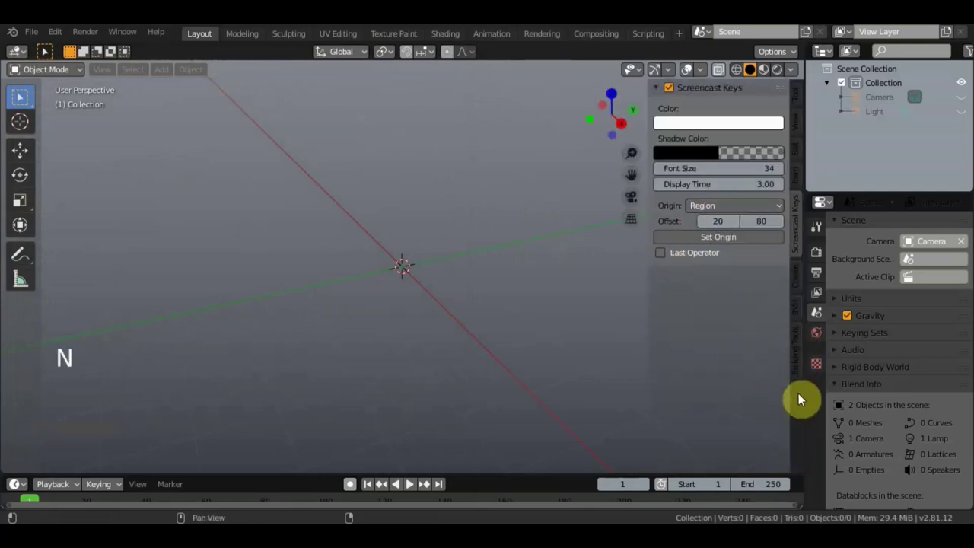
pyautogui.click(805, 365)
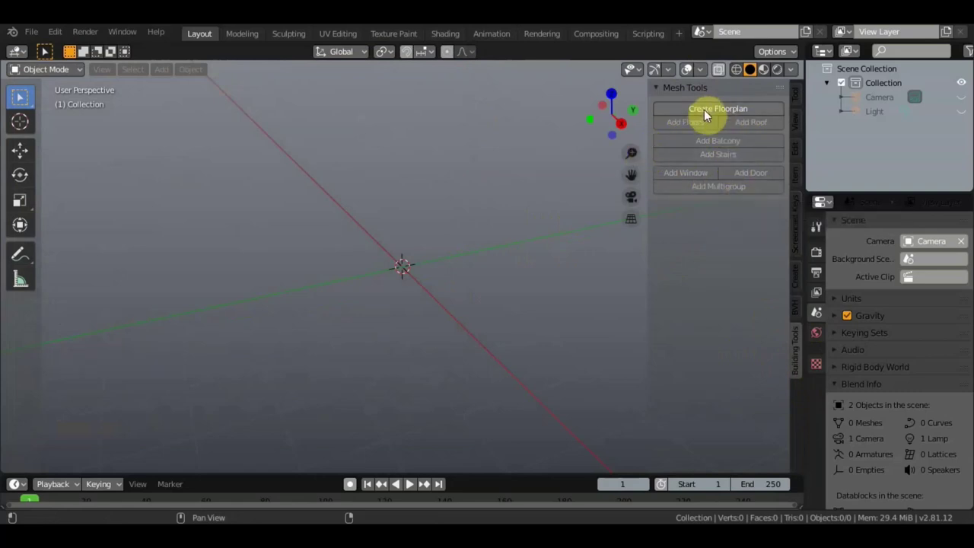
# - Create a floorplan for building_003 and try different shape types in its settings
pyautogui.click(708, 115)
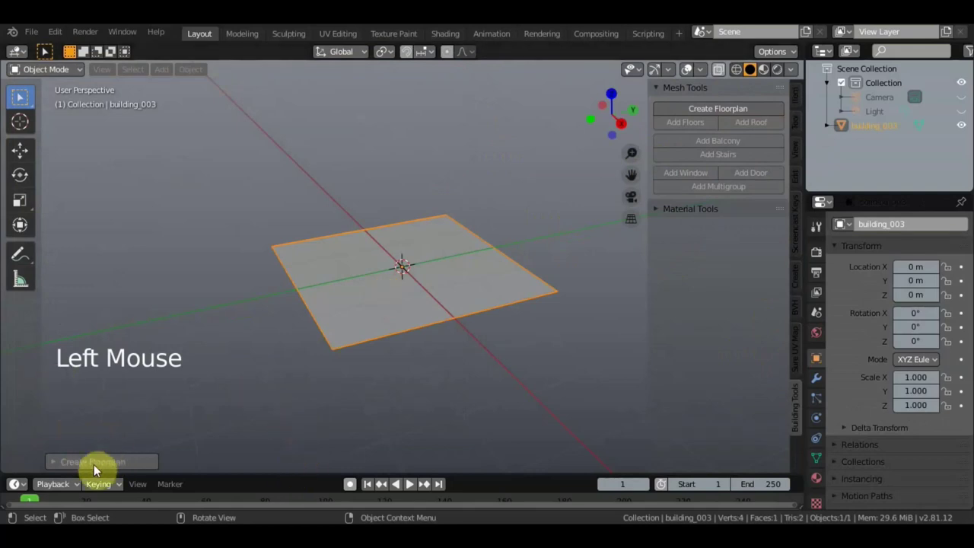
pyautogui.click(108, 467)
pyautogui.click(130, 423)
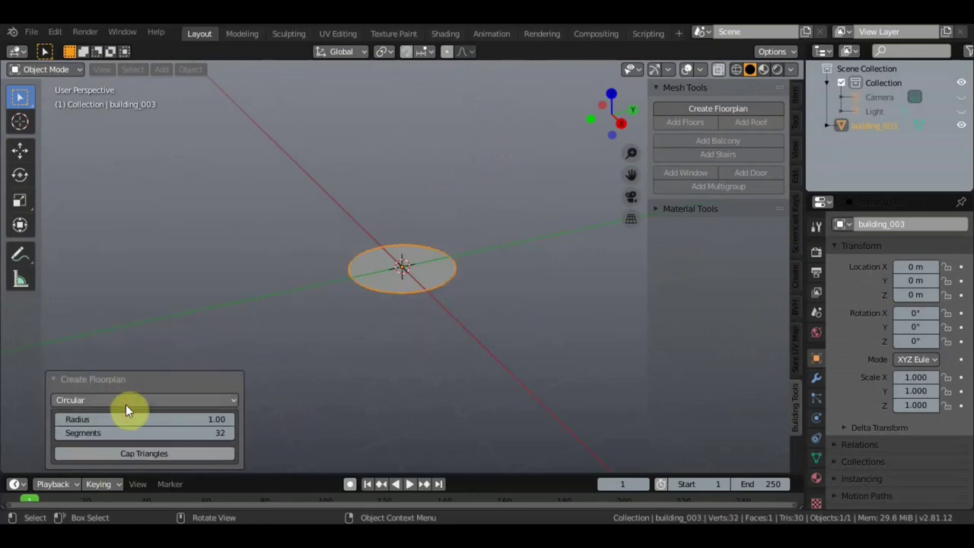
pyautogui.click(135, 407)
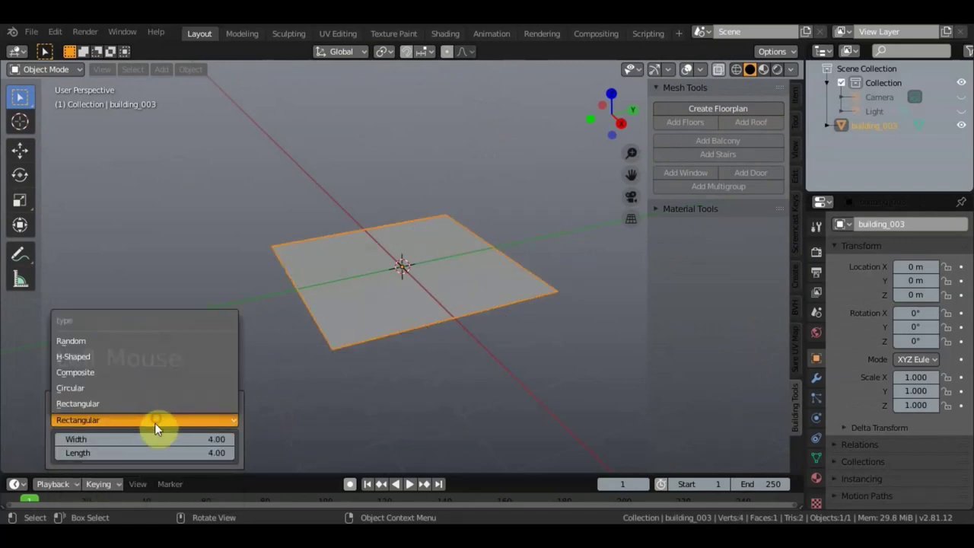
pyautogui.click(107, 407)
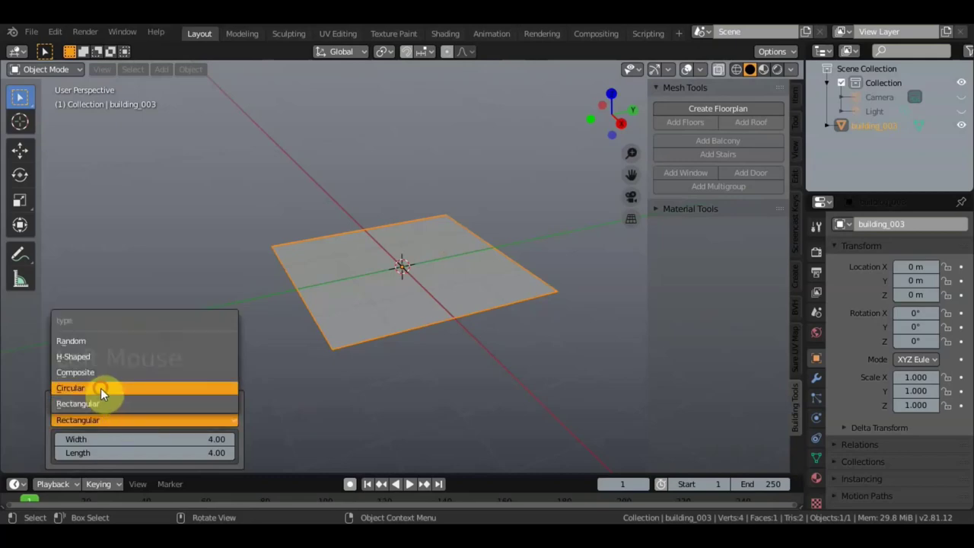
# - Set the floorplan Type to Composite, giving a stepped outline with wings
pyautogui.click(139, 408)
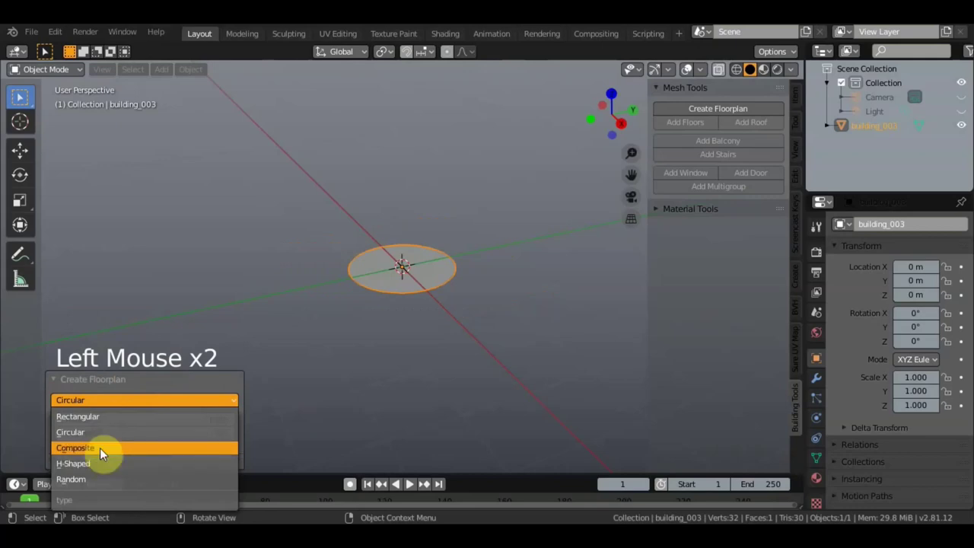
pyautogui.scroll(-3)
pyautogui.scroll(3)
pyautogui.middleClick(407, 306)
pyautogui.scroll(-3)
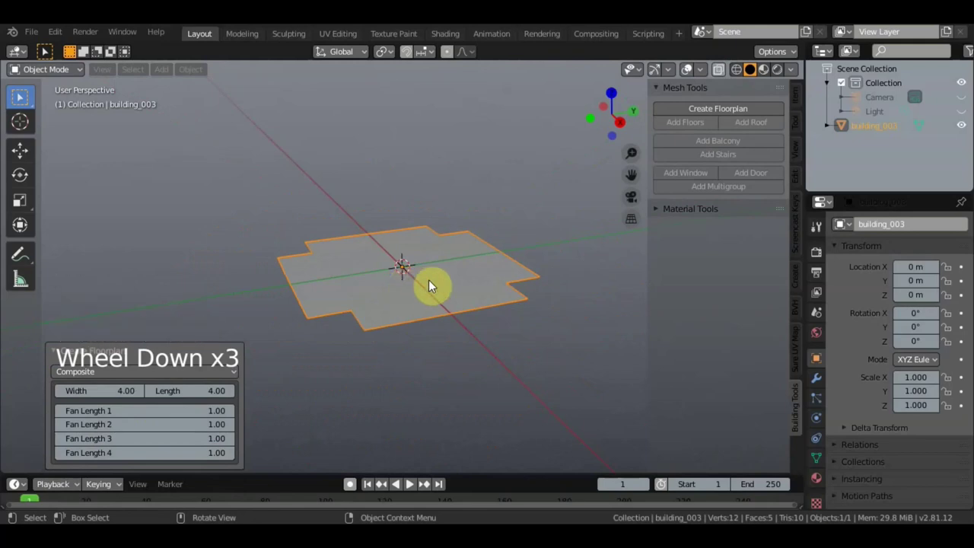
# - In Edit Mode add multiple floors and adjust the Slab Outset so slabs project outward
pyautogui.press('Tab')
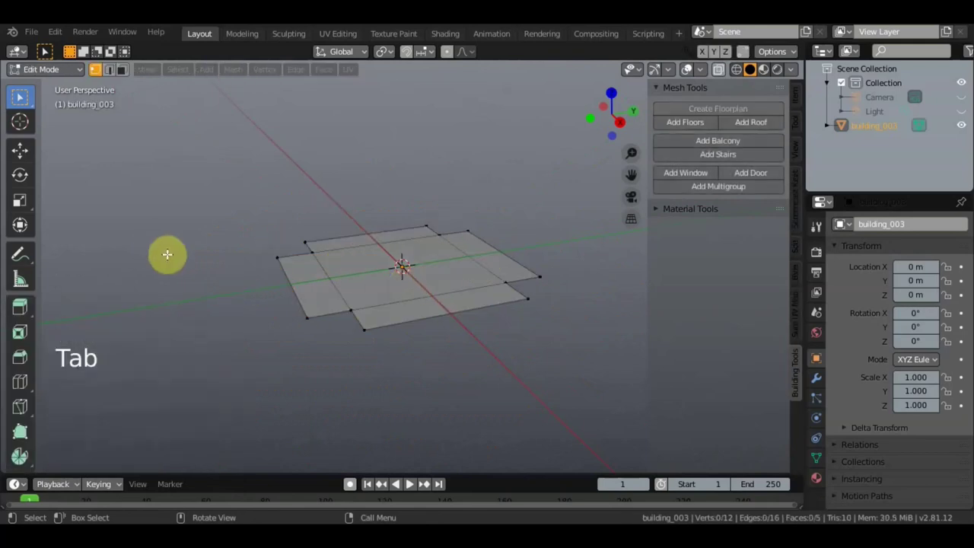
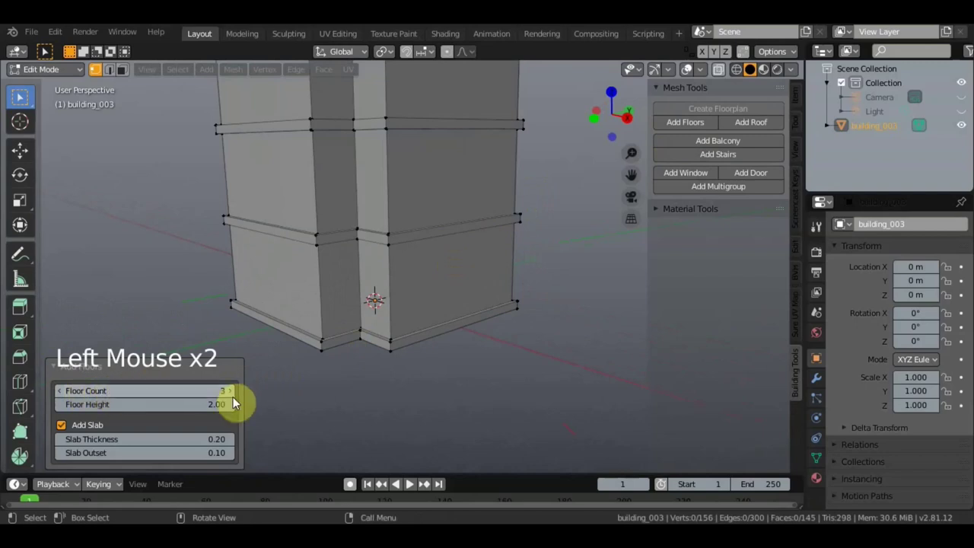
pyautogui.scroll(-3)
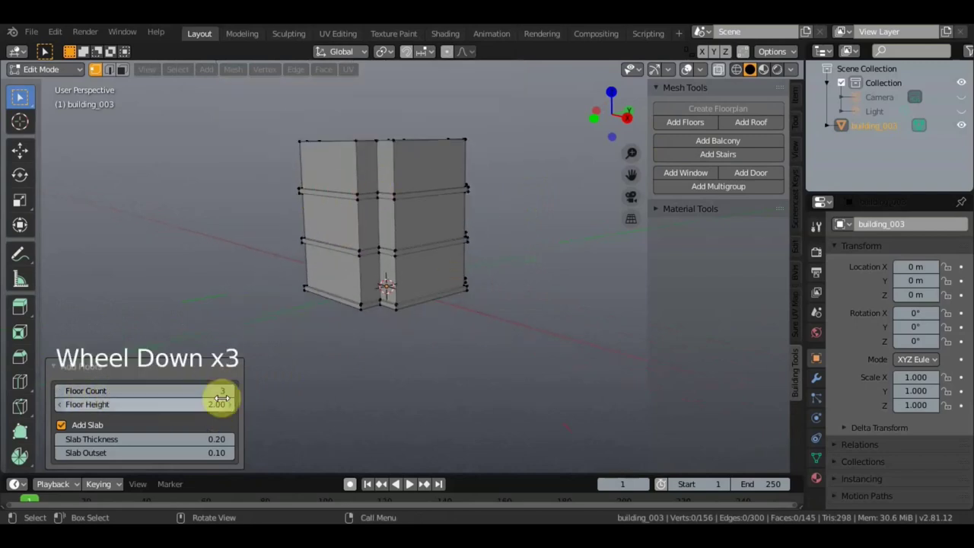
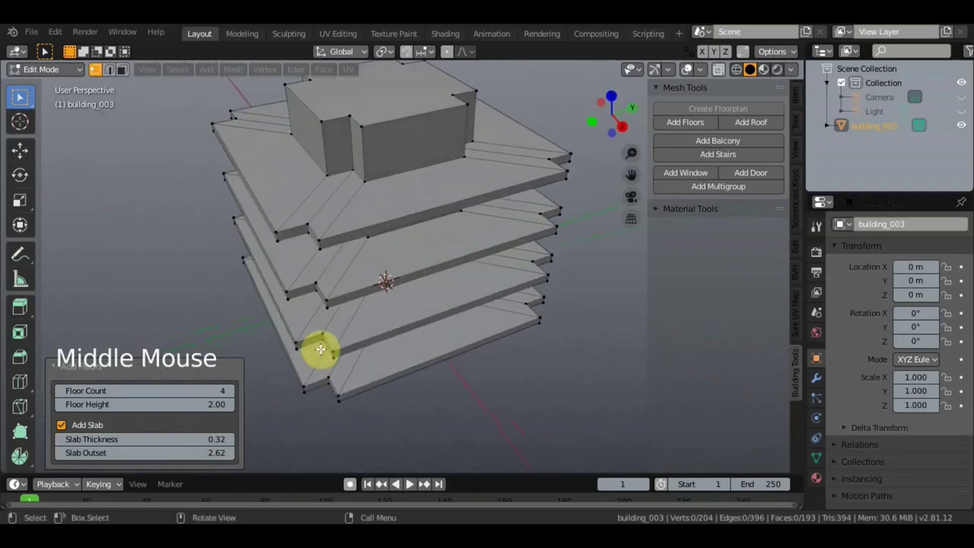
pyautogui.click(386, 274)
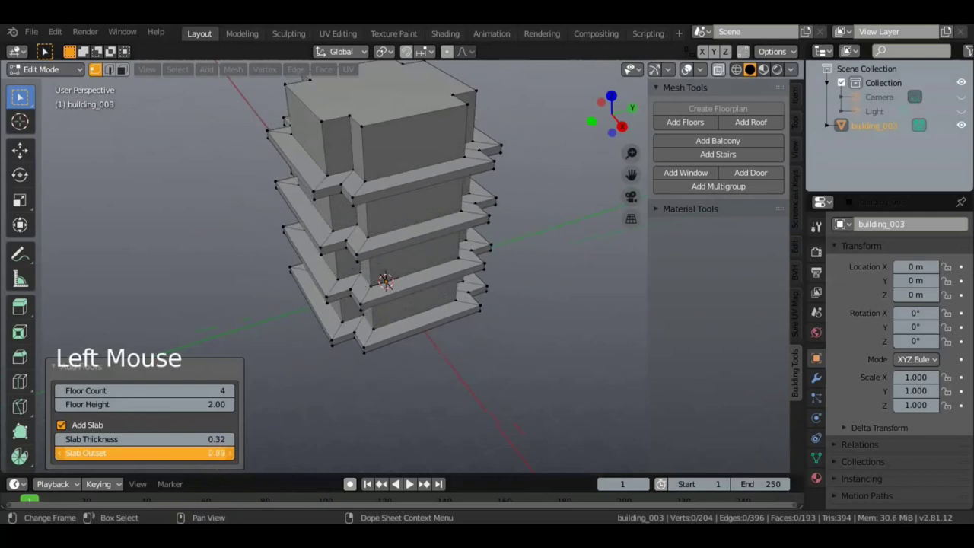
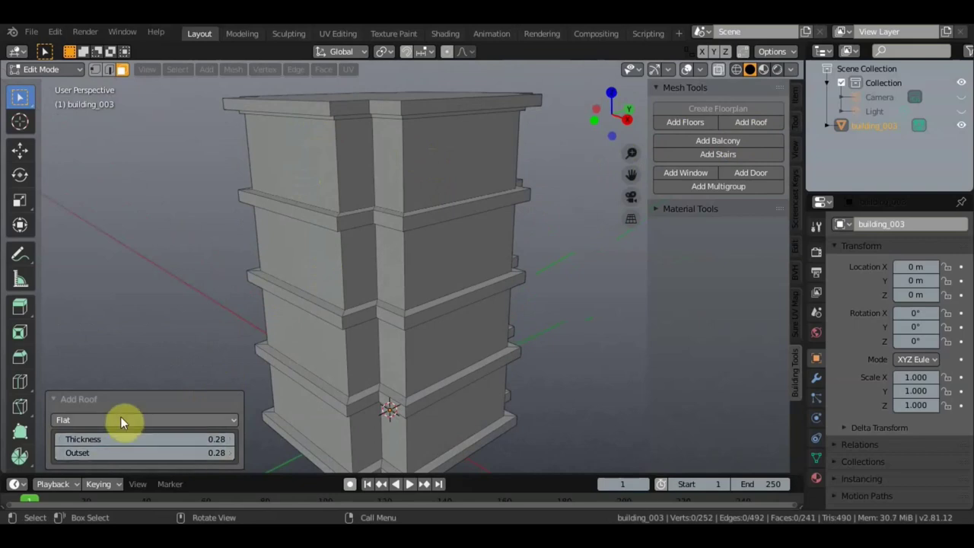
# - Change the roof type to Hip for a sloped pyramid-like roof
pyautogui.click(130, 427)
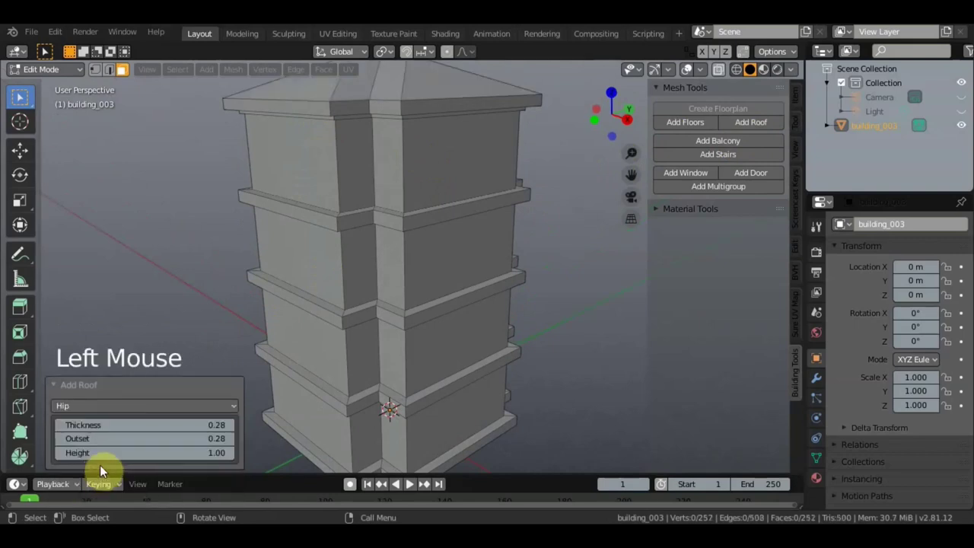
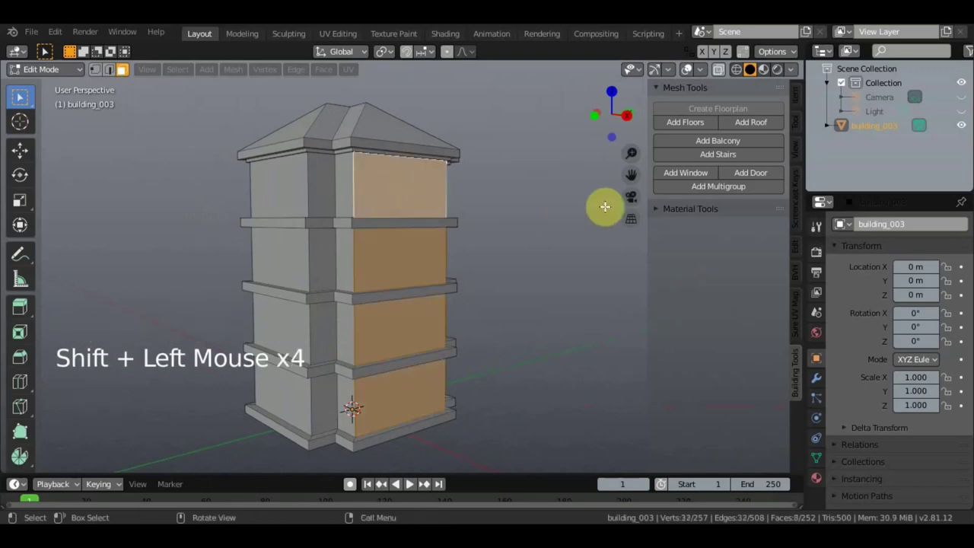
# - Add railed balconies to the selected wall faces and adjust their fill type
pyautogui.click(735, 144)
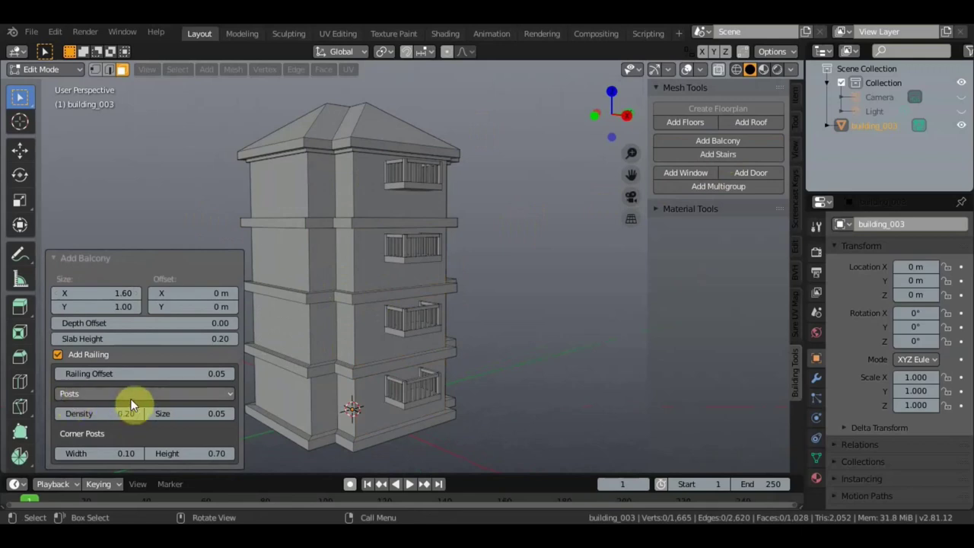
pyautogui.click(135, 400)
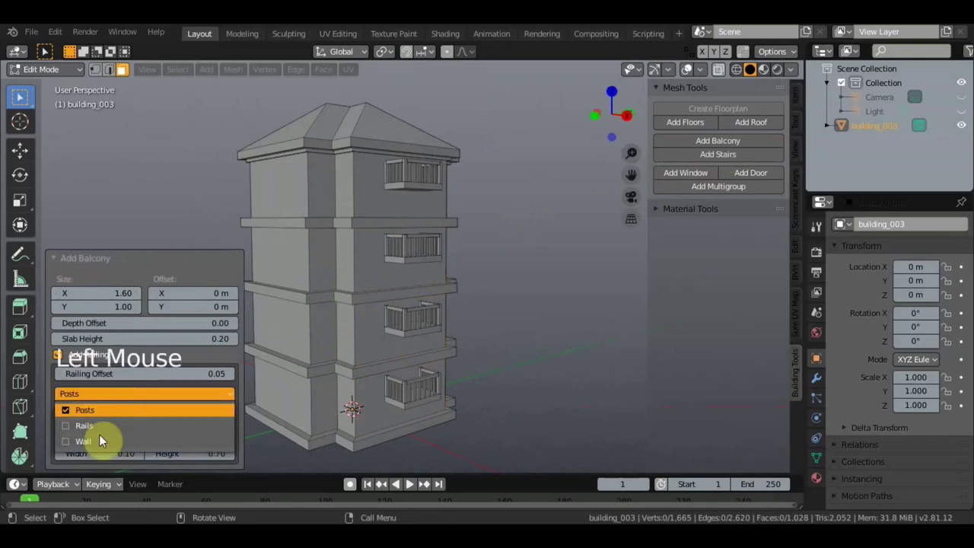
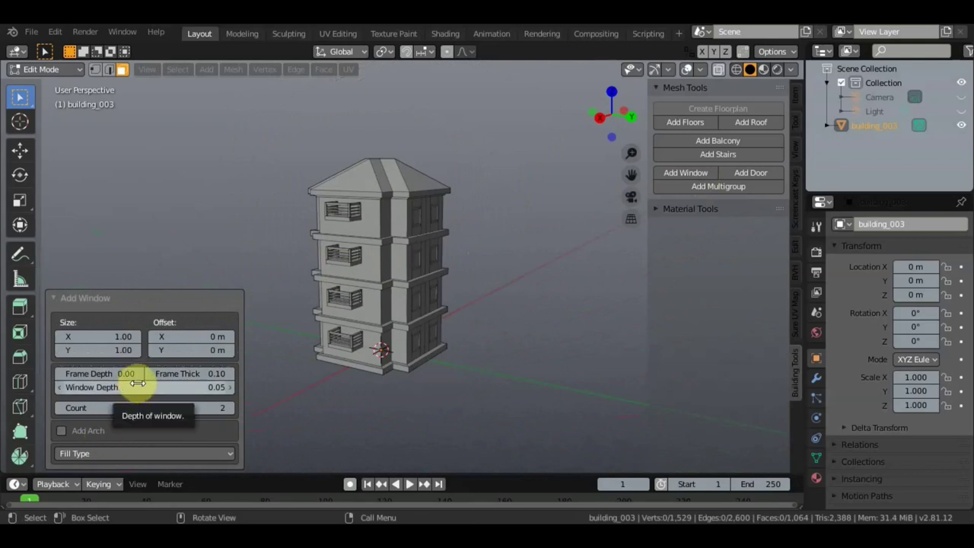
# - Reveal the building's material face maps for railings, door, frame and window
pyautogui.scroll(3)
pyautogui.middleClick(69, 338)
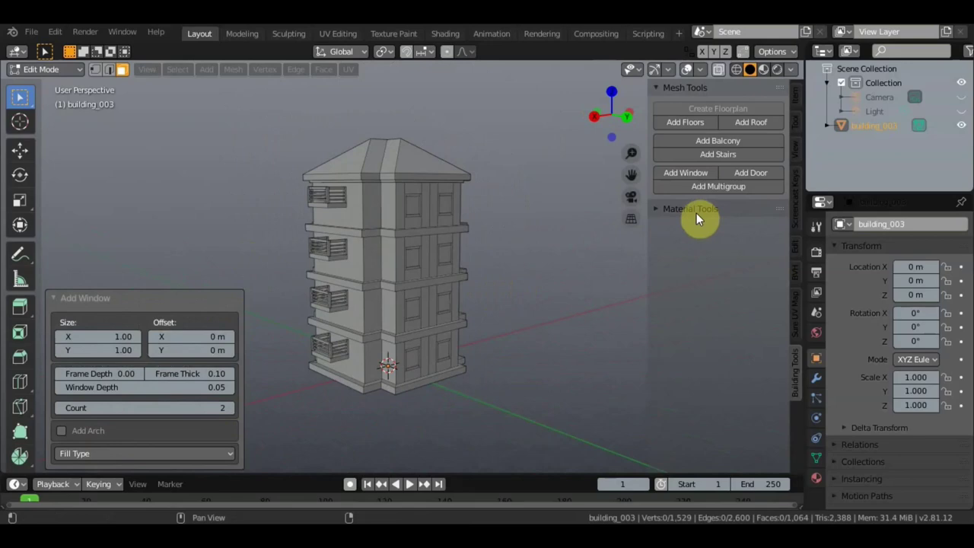
pyautogui.click(699, 213)
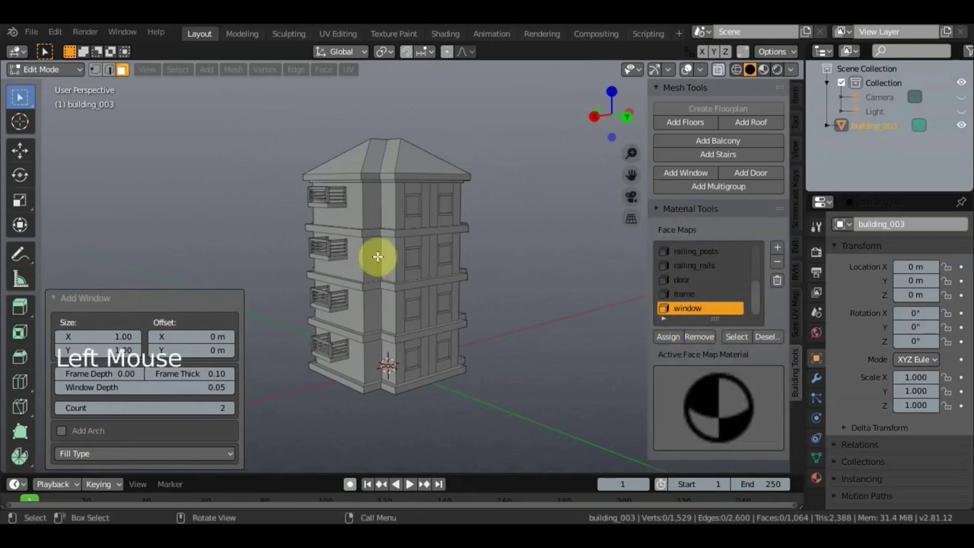
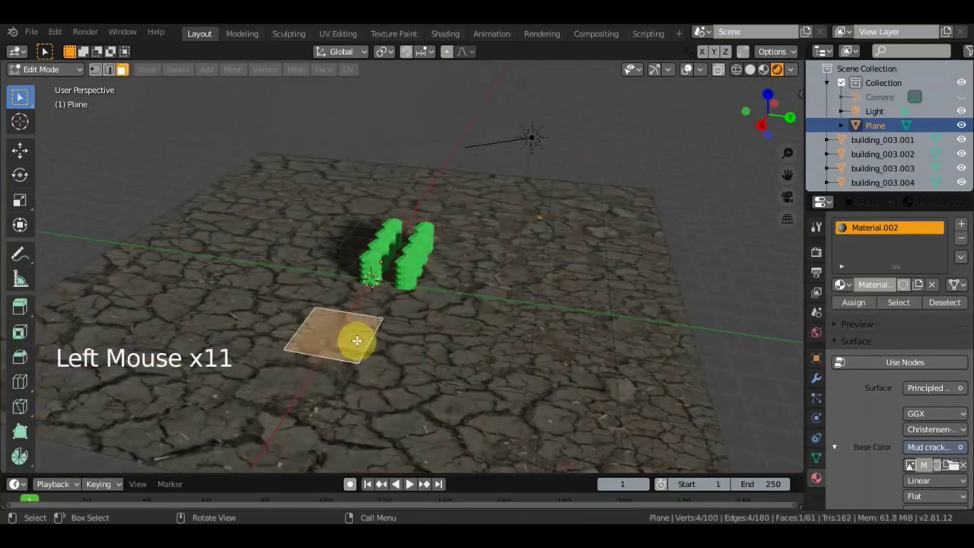
# - Select the whole ground plane and subdivide it into a dense grid
pyautogui.press('a')
pyautogui.click(319, 73)
pyautogui.click(241, 368)
pyautogui.scroll(3)
pyautogui.middleClick(200, 360)
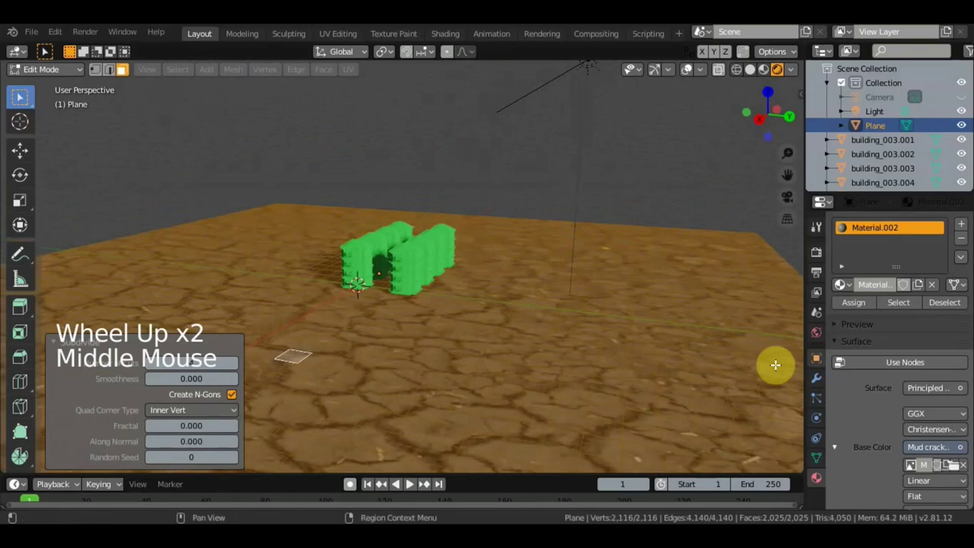
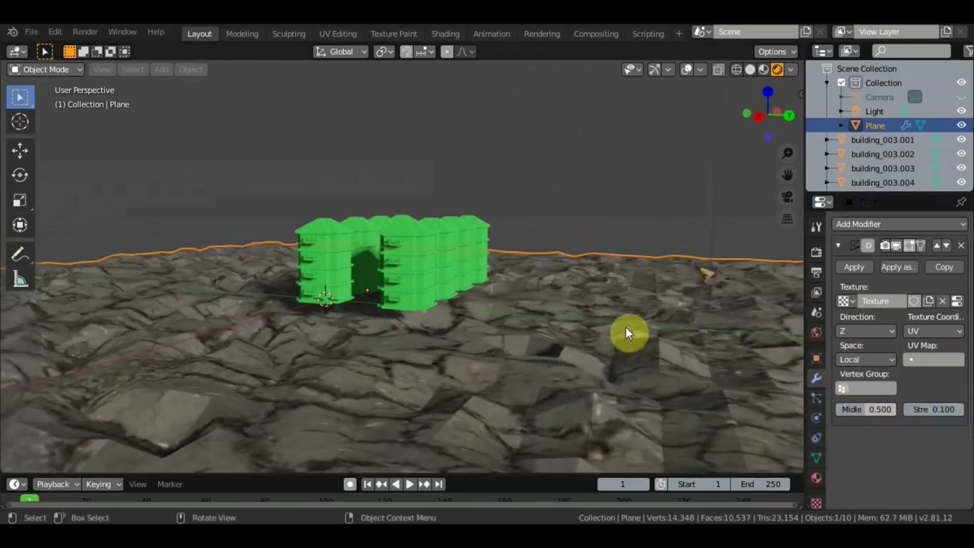
# - Switch to the Move tool and inspect the displaced terrain beside the buildings
pyautogui.rightClick(629, 330)
pyautogui.middleClick(592, 291)
pyautogui.click(33, 151)
pyautogui.click(341, 243)
pyautogui.scroll(3)
pyautogui.middleClick(401, 254)
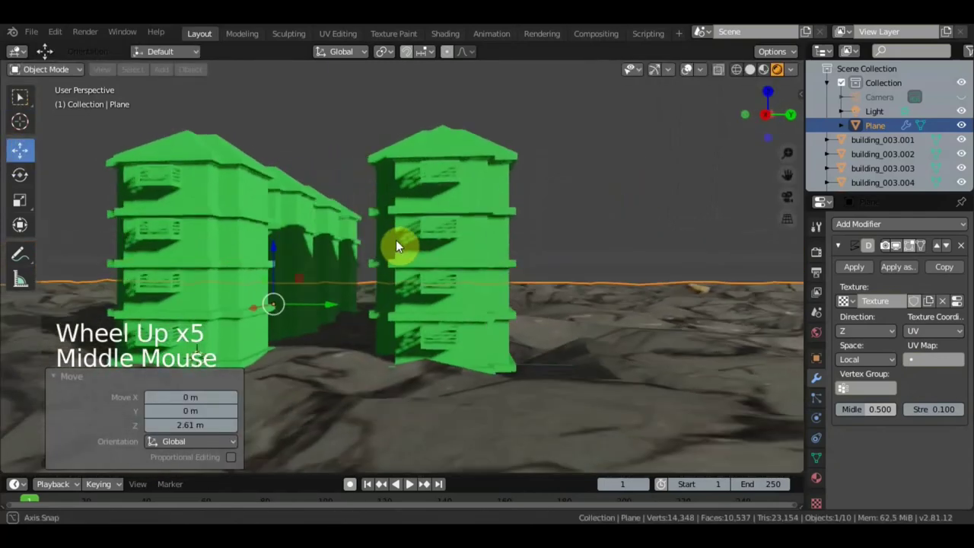
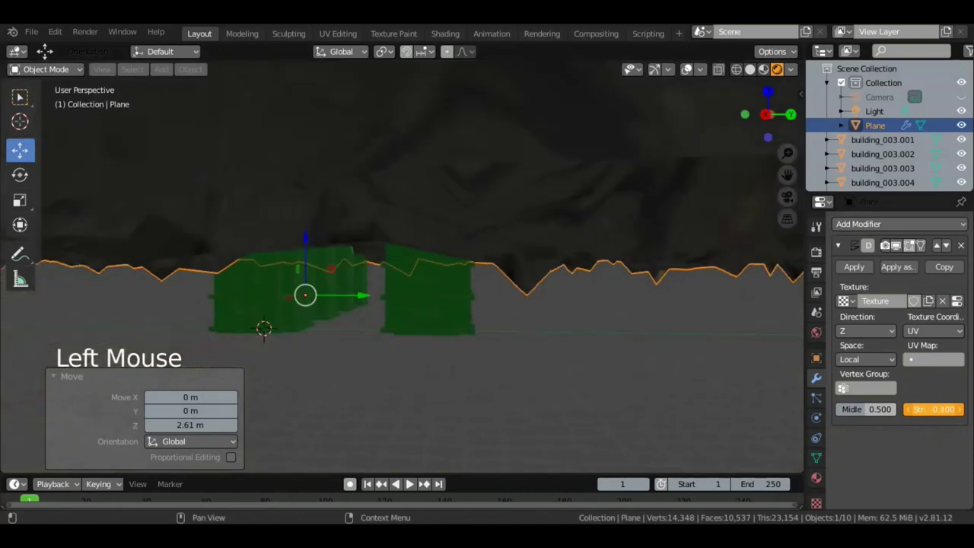
pyautogui.middleClick(529, 330)
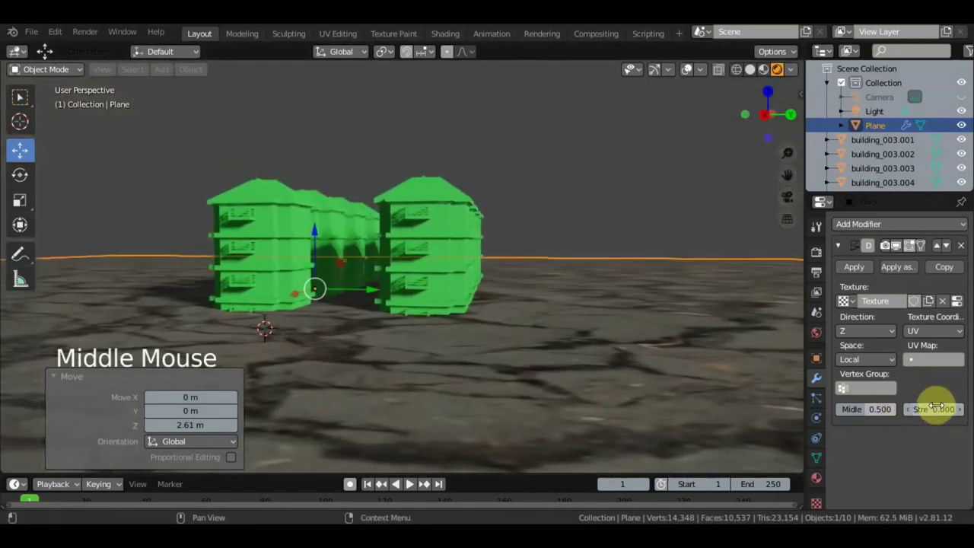
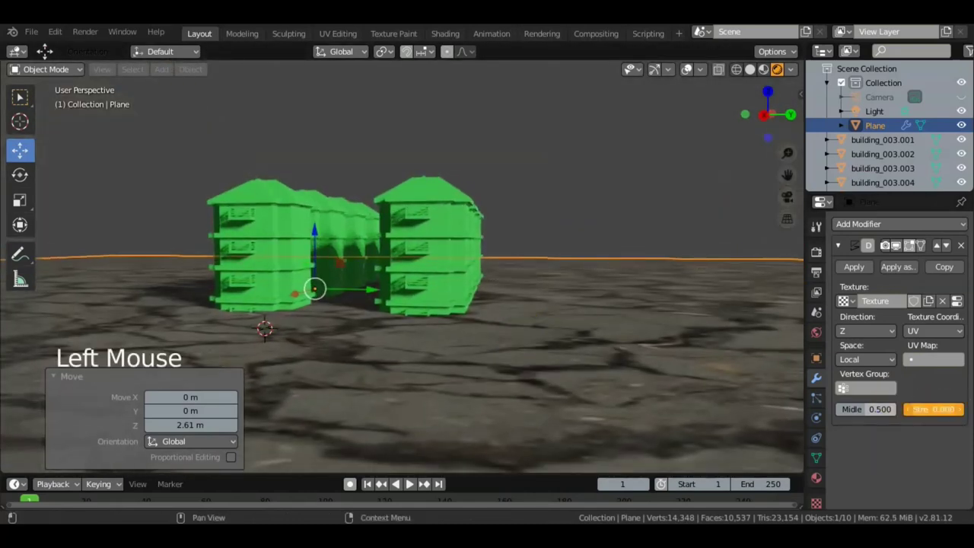
# - Set the Displace modifier strength to 0.1 and midlevel to 0
pyautogui.click(919, 417)
pyautogui.click(869, 417)
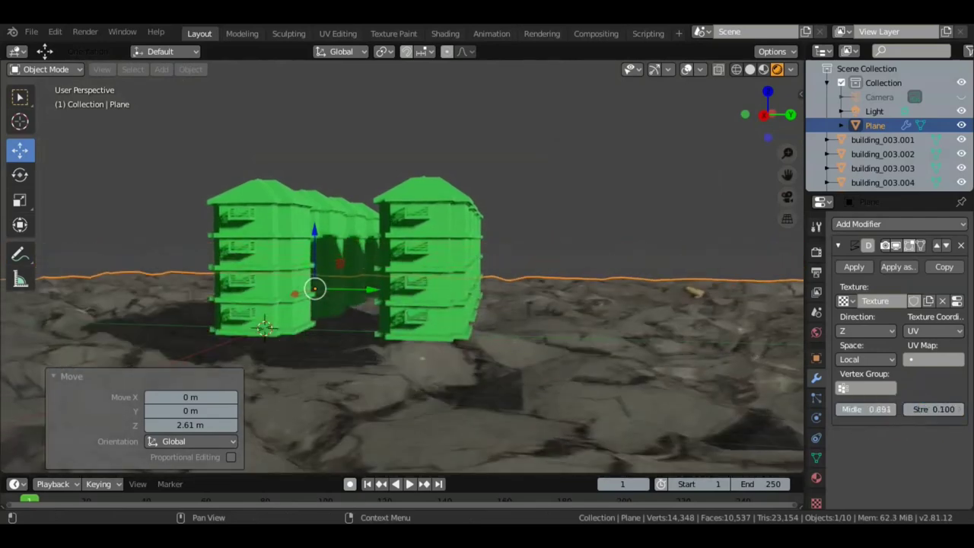
pyautogui.scroll(-3)
pyautogui.middleClick(492, 223)
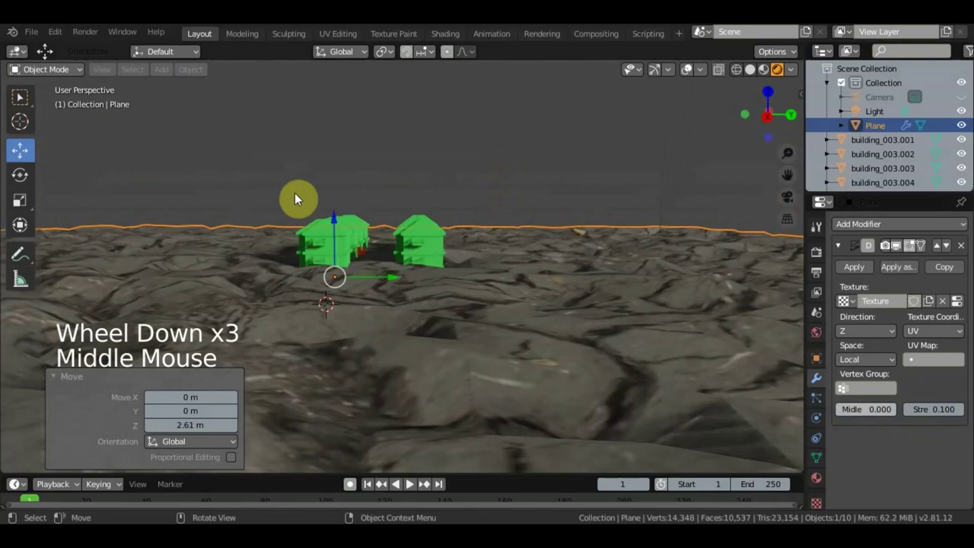
pyautogui.click(341, 221)
pyautogui.middleClick(397, 247)
pyautogui.scroll(3)
pyautogui.middleClick(363, 238)
pyautogui.scroll(-3)
pyautogui.middleClick(505, 261)
pyautogui.scroll(-3)
pyautogui.middleClick(521, 260)
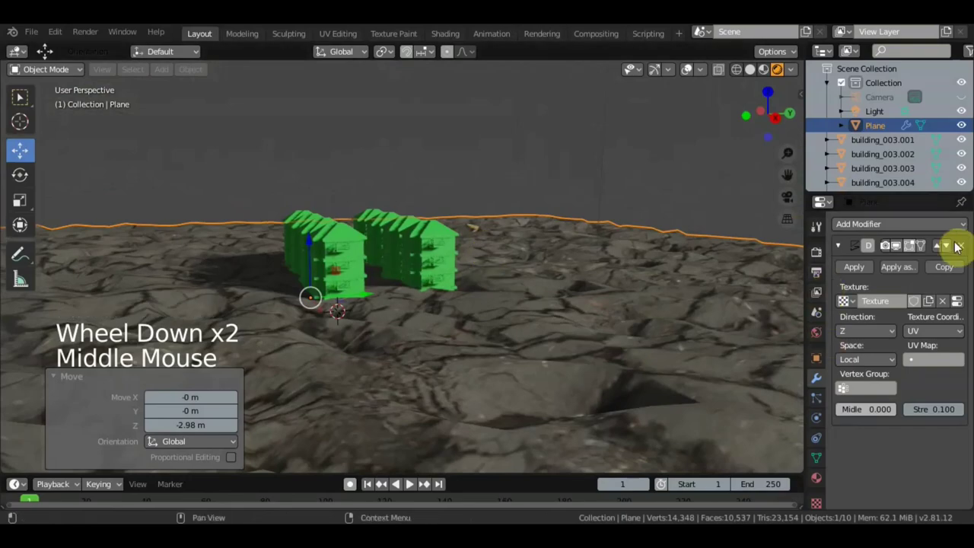
# - Add a Subdivision Surface modifier to smooth the ground
pyautogui.click(857, 274)
pyautogui.click(864, 226)
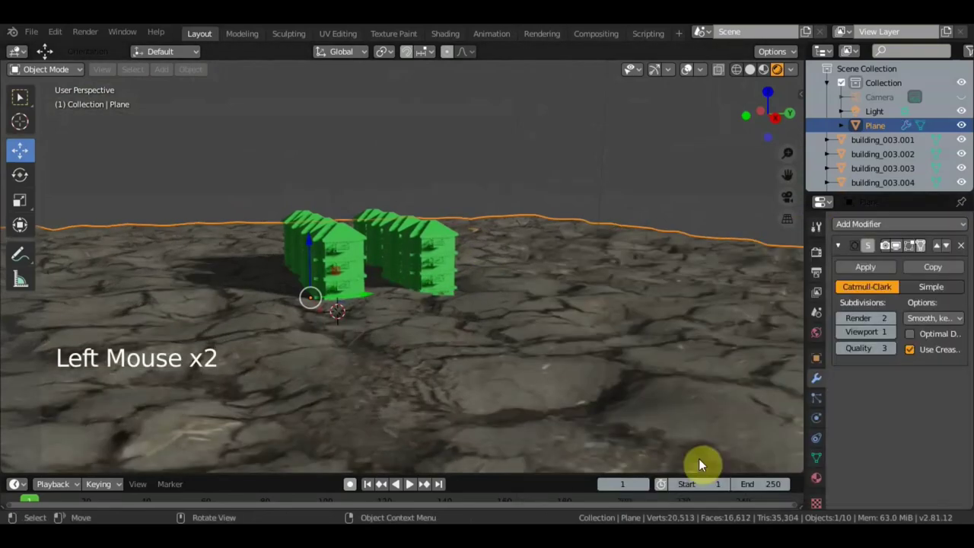
# - Orbit toward the buildings and switch the viewport to a brighter shading mode
pyautogui.middleClick(664, 416)
pyautogui.scroll(3)
pyautogui.middleClick(500, 353)
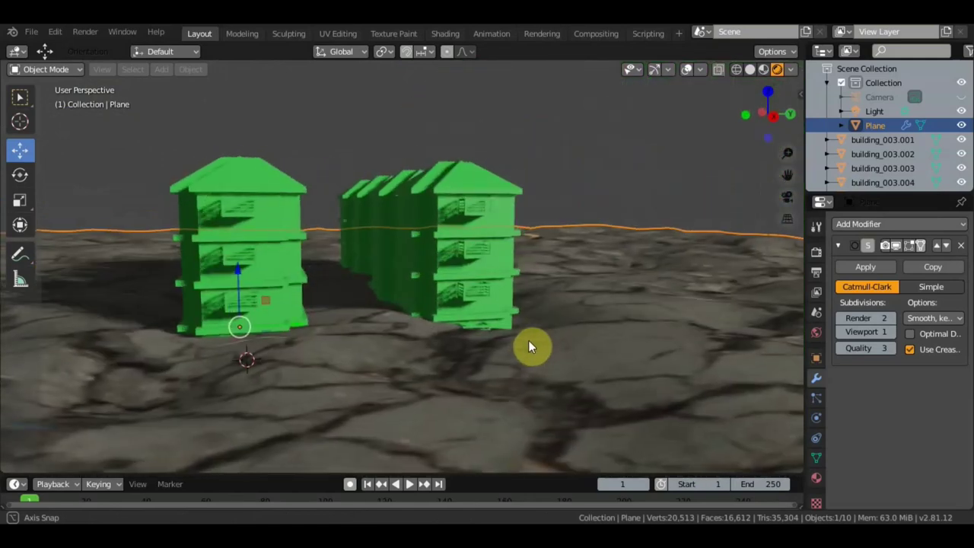
pyautogui.scroll(-3)
pyautogui.middleClick(544, 336)
pyautogui.scroll(3)
pyautogui.middleClick(557, 329)
pyautogui.click(761, 73)
pyautogui.scroll(3)
pyautogui.click(699, 164)
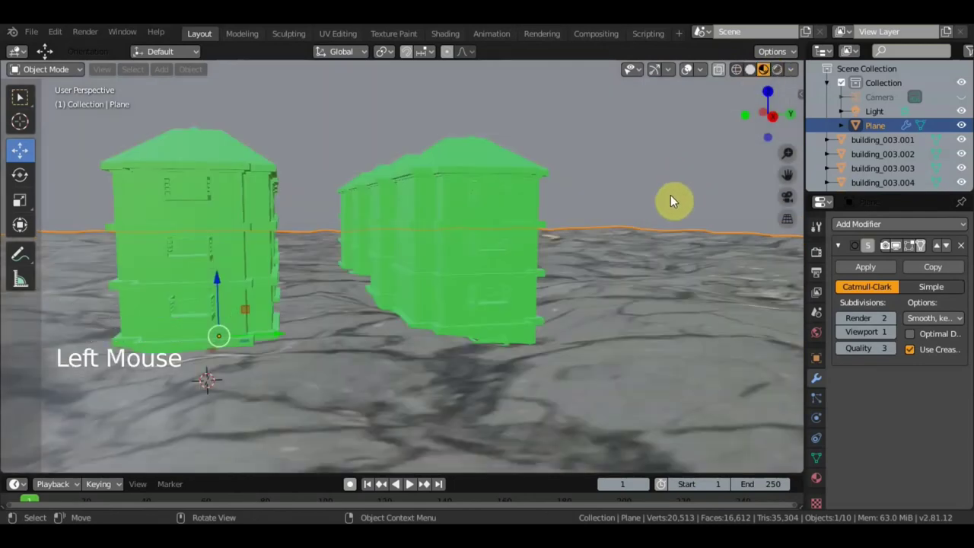